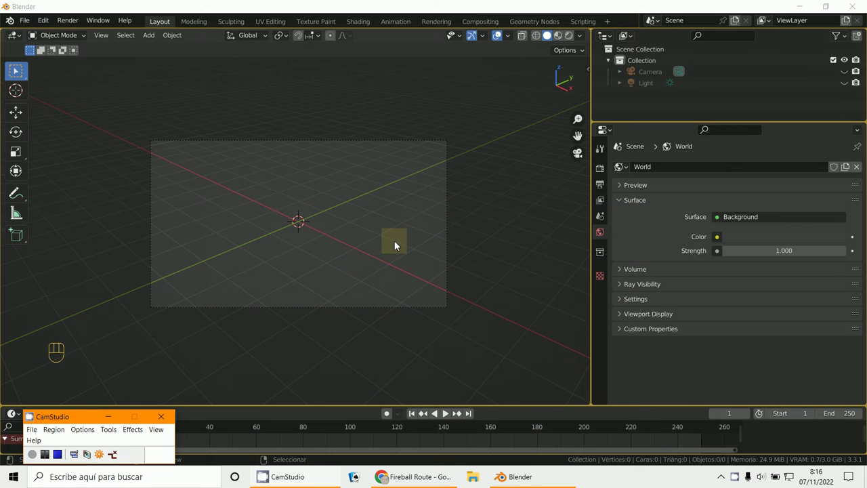
Add a Landscape terrain mesh to the scene and scale it up.
drag(153, 42, 433, 395)
key(s)
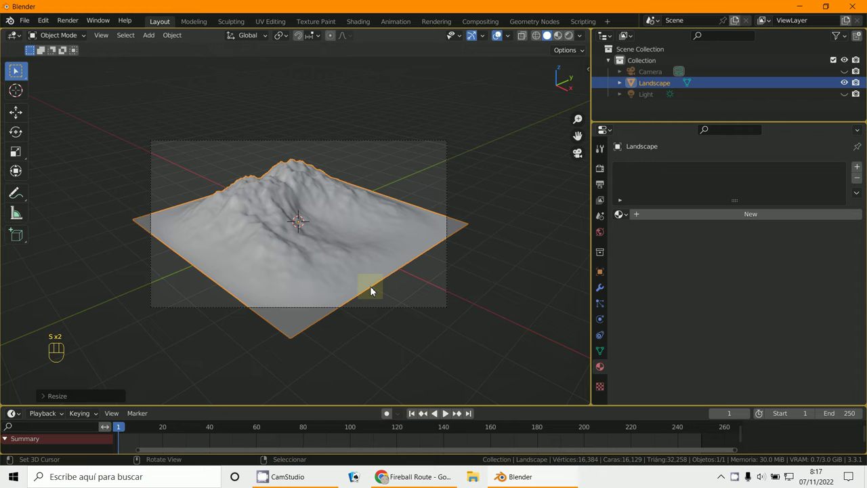
From top view, add a Bezier circle and enlarge it to encircle the terrain.
key(KP_7)
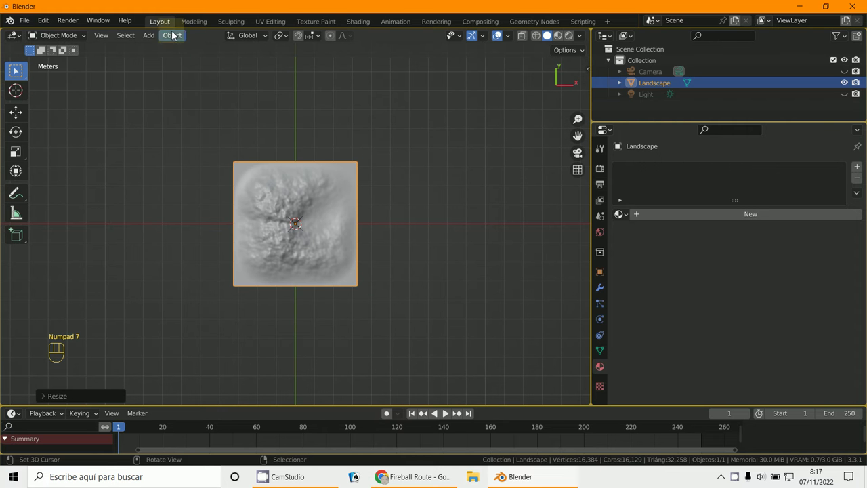
drag(155, 39, 187, 392)
key(alt+g)
key(s)
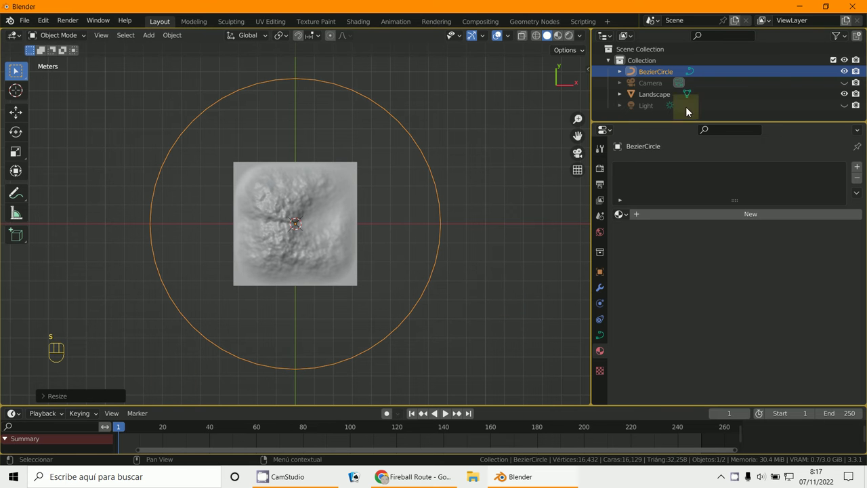
Unhide the camera in the Outliner and select the camera, then the circle.
click(850, 87)
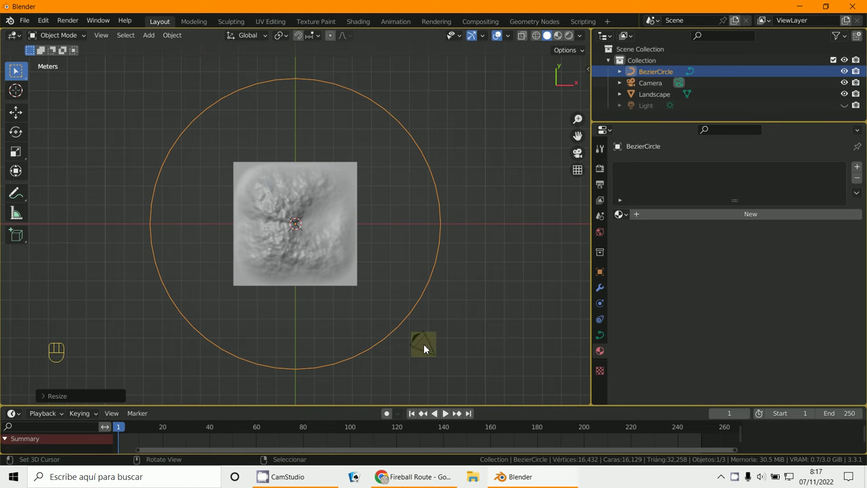
right_click(428, 347)
right_click(394, 328)
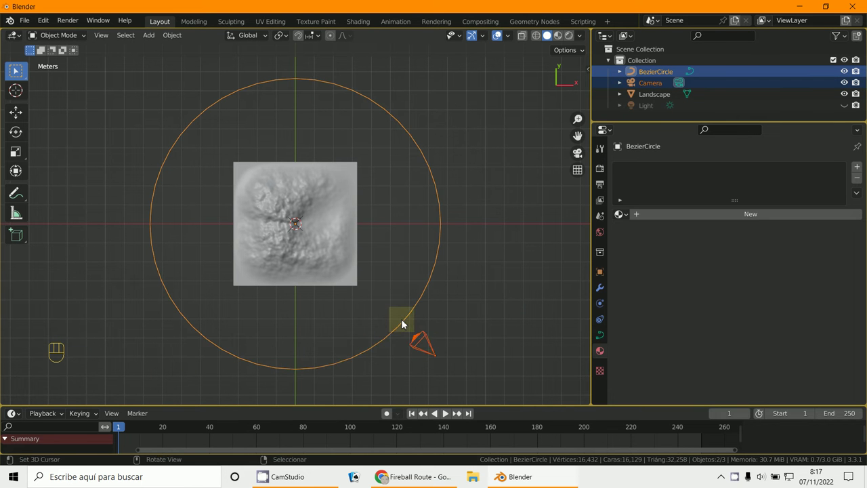
Parent the camera to the circle with Follow Path and clear its location and rotation.
key(ctrl+p)
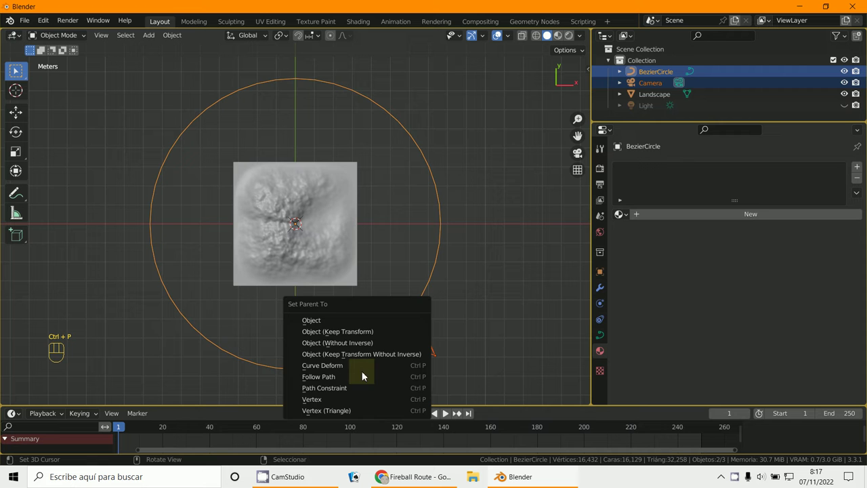
right_click(419, 356)
drag(404, 252, 364, 290)
right_click(480, 217)
key(g)
key(r)
Check the camera's lens settings and view the terrain and path through the camera.
key(KP_Decimal)
click(365, 289)
key(KP_0)
drag(365, 290, 443, 418)
drag(443, 417, 465, 274)
key(Escape)
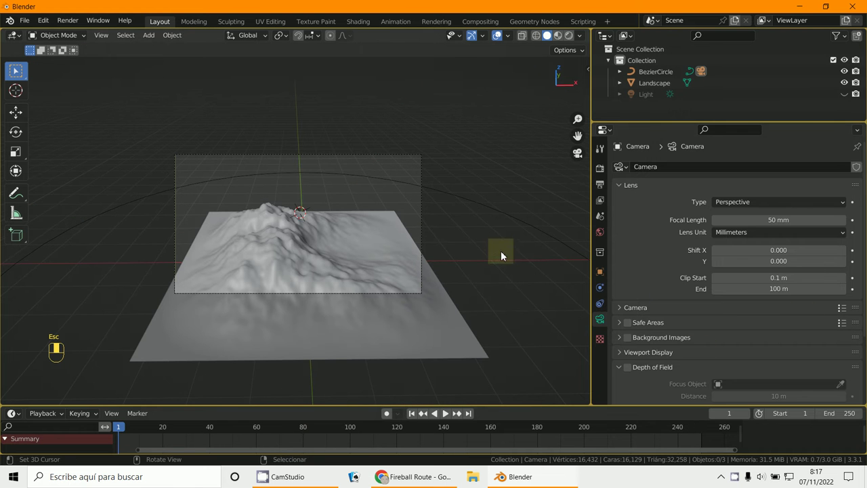
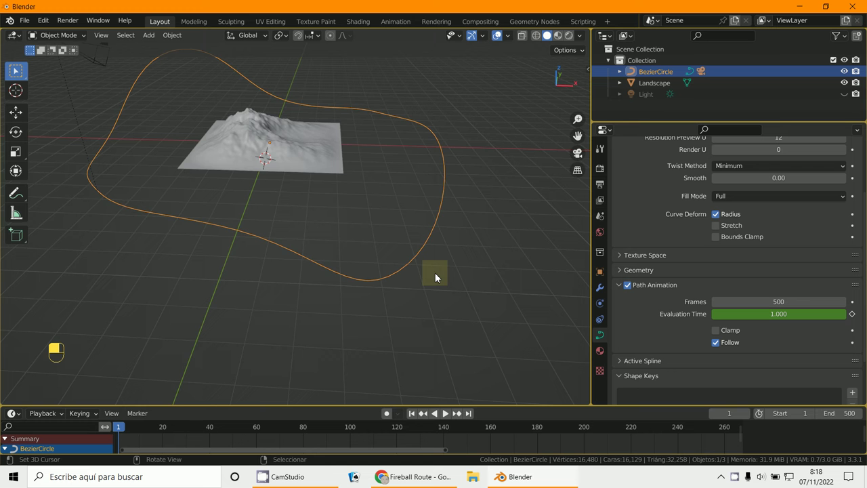
Play the camera's travel along the path, then stop the playback.
key(KP_0)
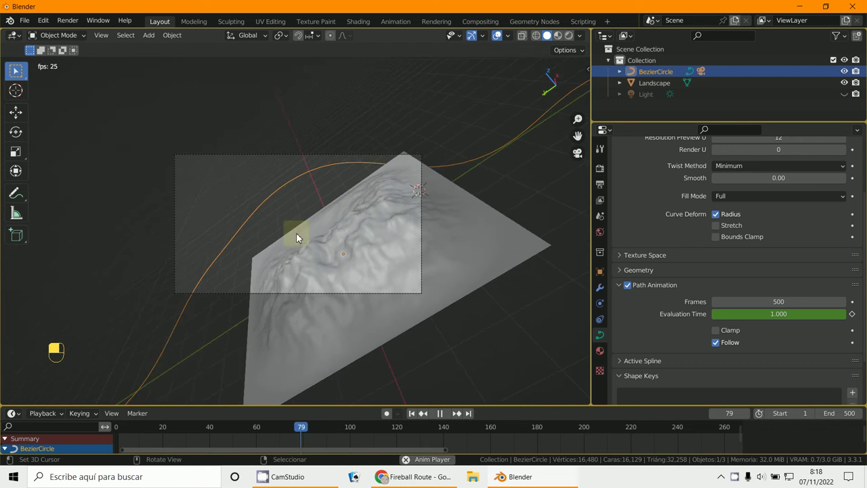
key(Escape)
key(KP_1)
drag(365, 215, 146, 42)
drag(147, 41, 588, 72)
key(KP_7)
key(n)
drag(588, 71, 170, 40)
key(s)
drag(170, 40, 302, 221)
key(KP_7)
key(shift+s)
key(BackSpace)
key(BackSpace)
key(s)
key(o)
key(l)
key(i)
key(m)
key(a)
key(n)
key(s)
drag(302, 220, 604, 353)
key(g)
drag(603, 353, 727, 216)
middle_click(728, 216)
drag(727, 217, 833, 219)
drag(834, 218, 811, 372)
drag(811, 373, 292, 262)
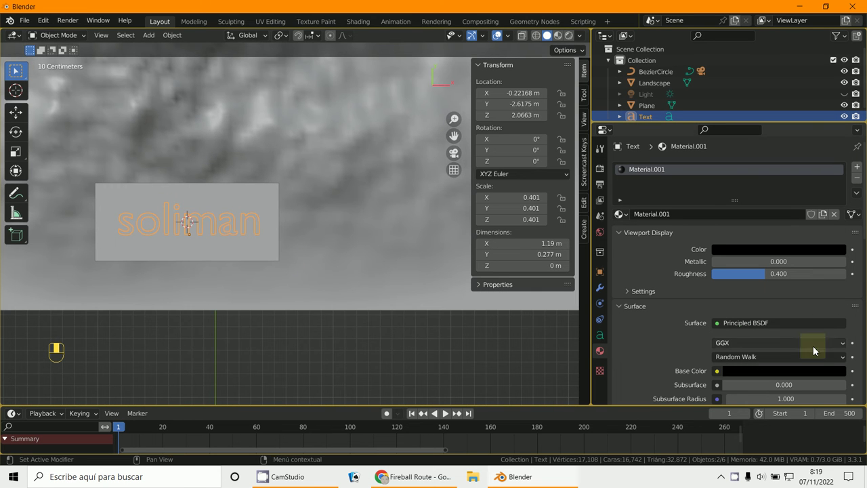
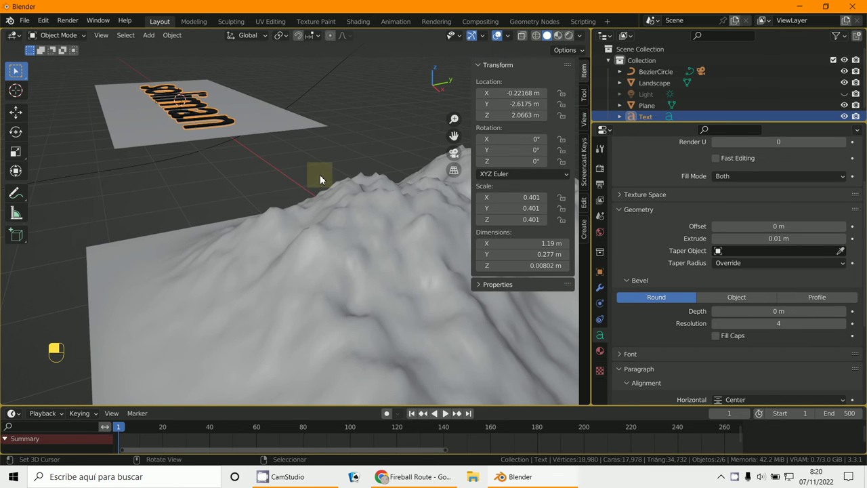
Adjust the view on the soliman text after giving it 0.01 m extrusion.
middle_click(270, 129)
Parent the soliman text to its backing plane as an Object and shrink them together.
right_click(271, 128)
key(ctrl+p)
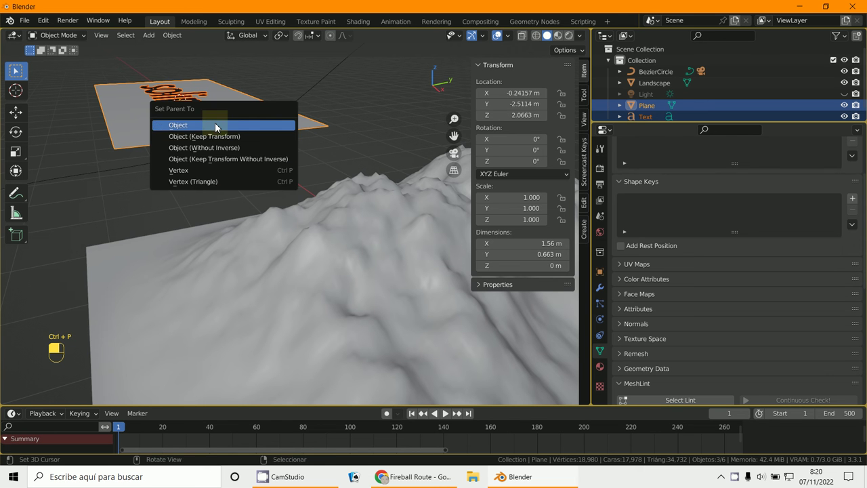
right_click(164, 134)
key(g)
Move the label onto the terrain and check it from top and side views.
key(KP_0)
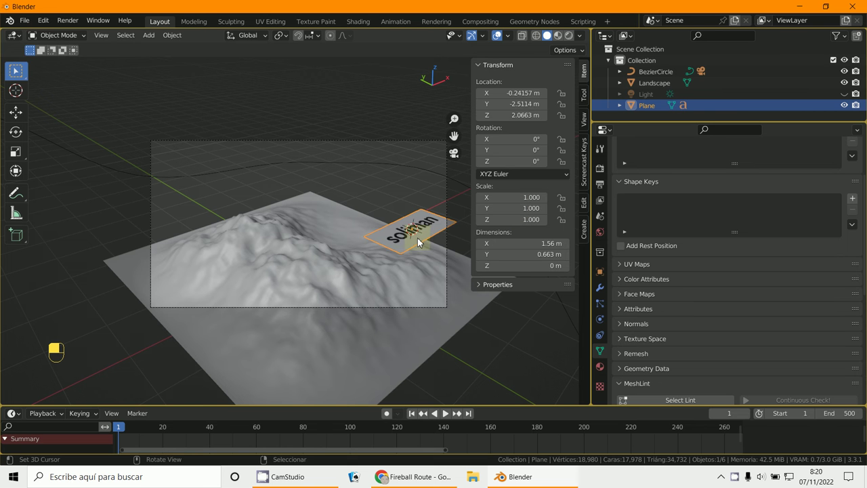
key(KP_7)
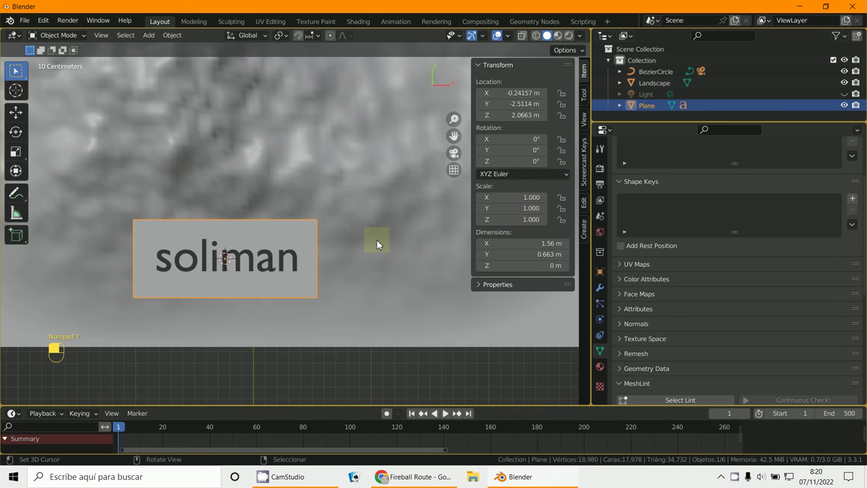
key(KP_1)
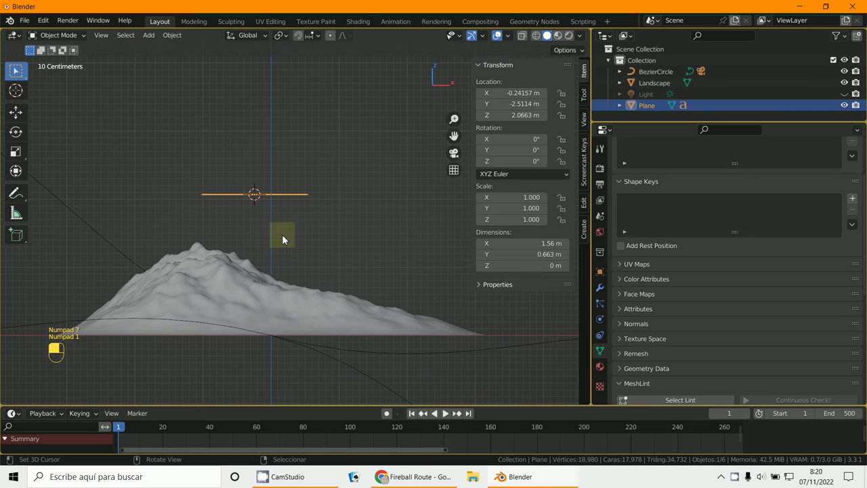
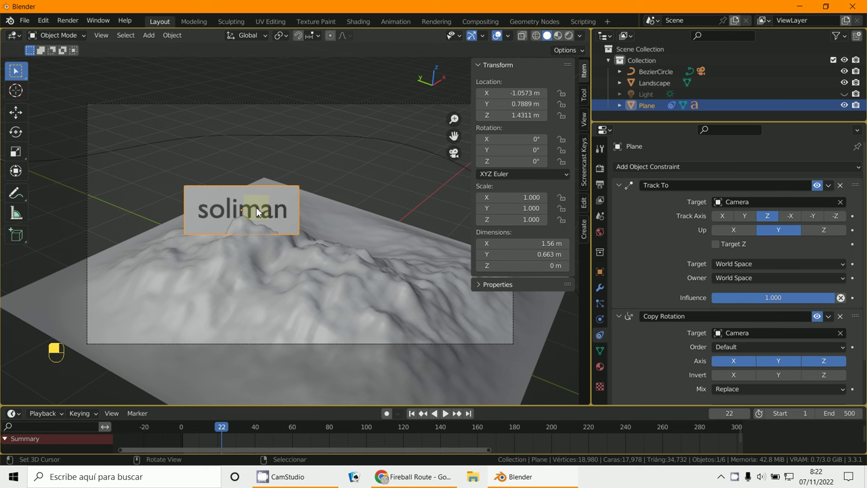
Scale the label plane to about a third, raise it slightly, and apply the scale.
key(s)
drag(262, 215, 235, 437)
key(g)
drag(234, 437, 59, 458)
key(ctrl+a)
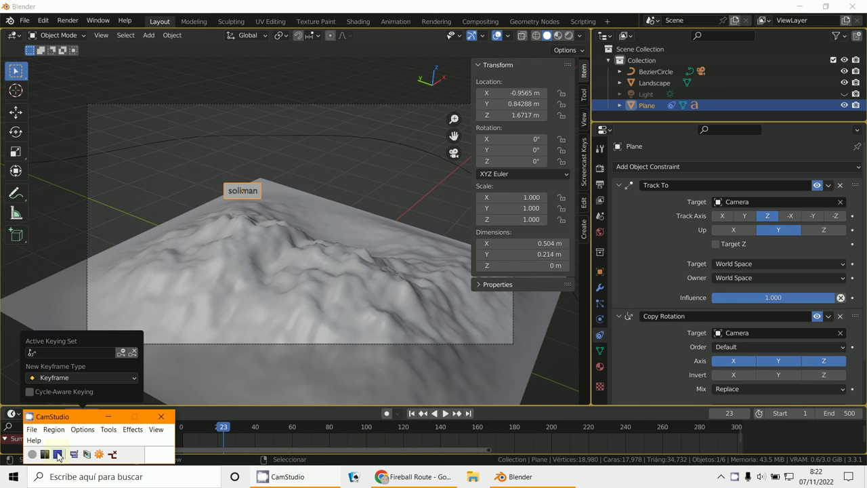